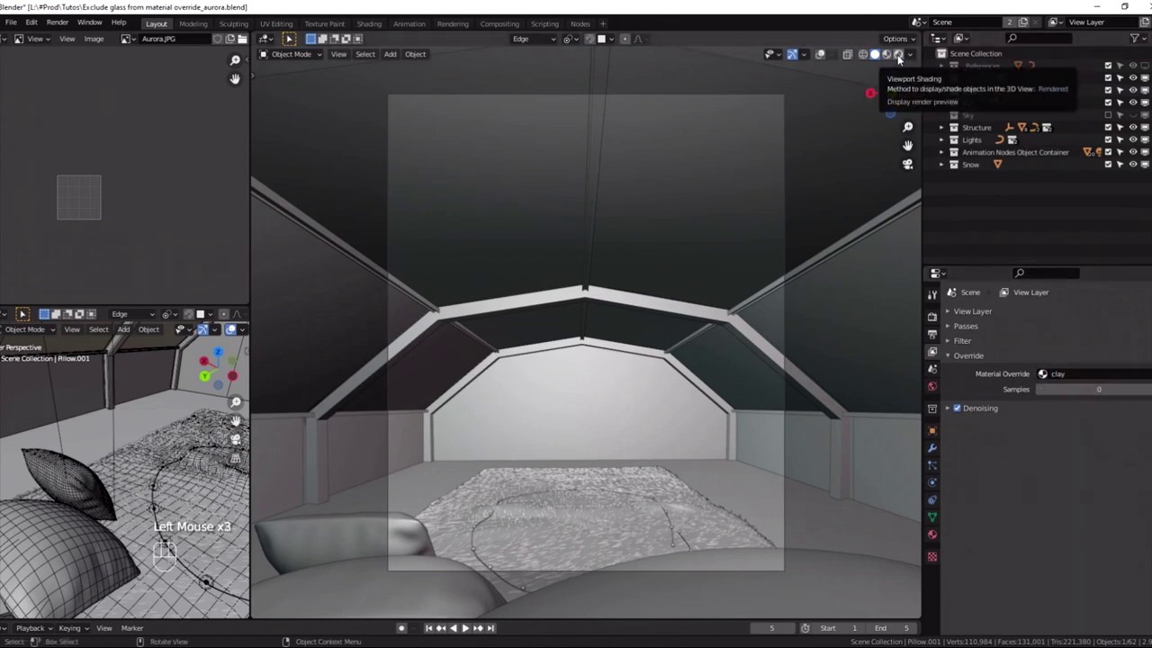
Switch the viewport to solid shading and move to the Shading workspace.
click(902, 56)
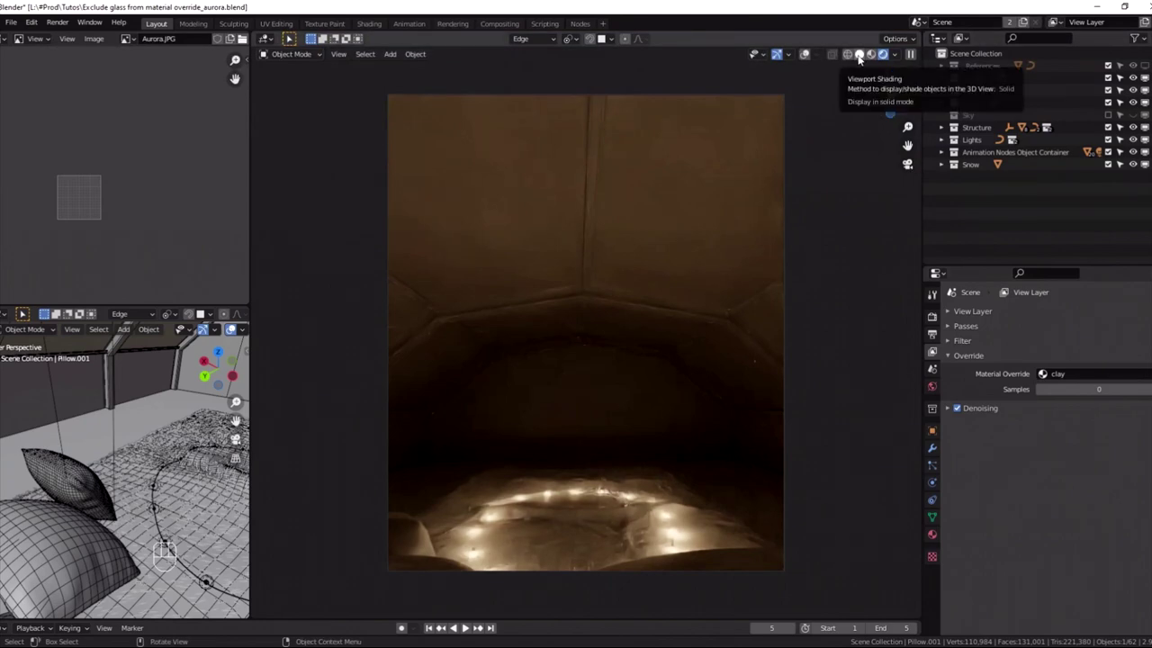
click(579, 68)
click(379, 21)
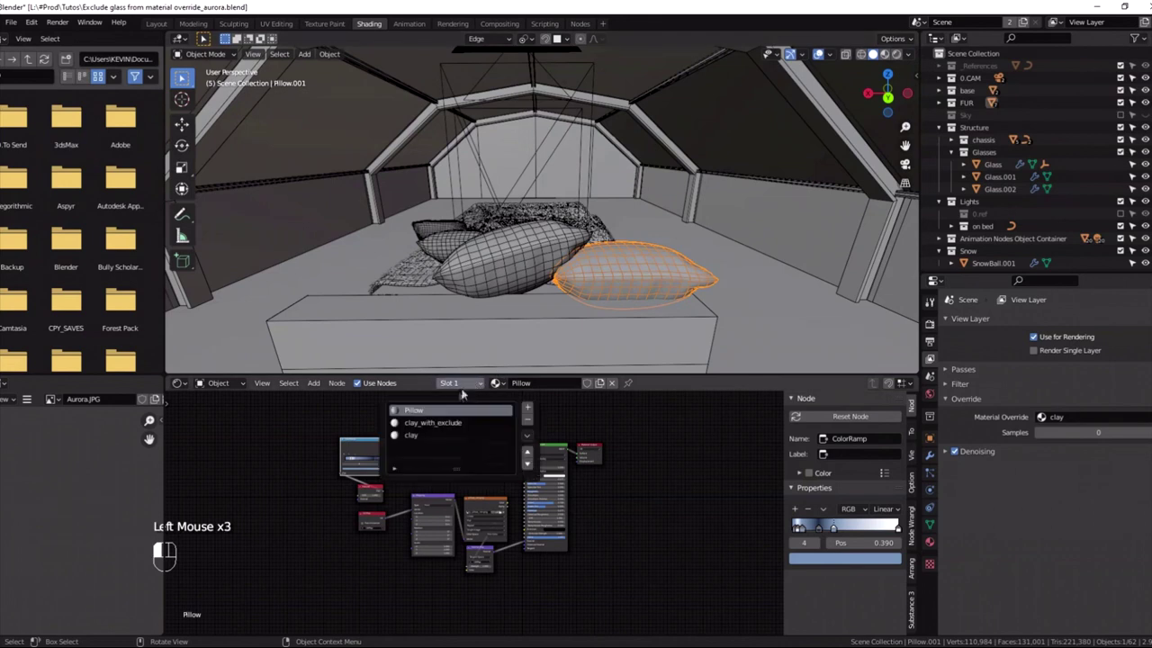
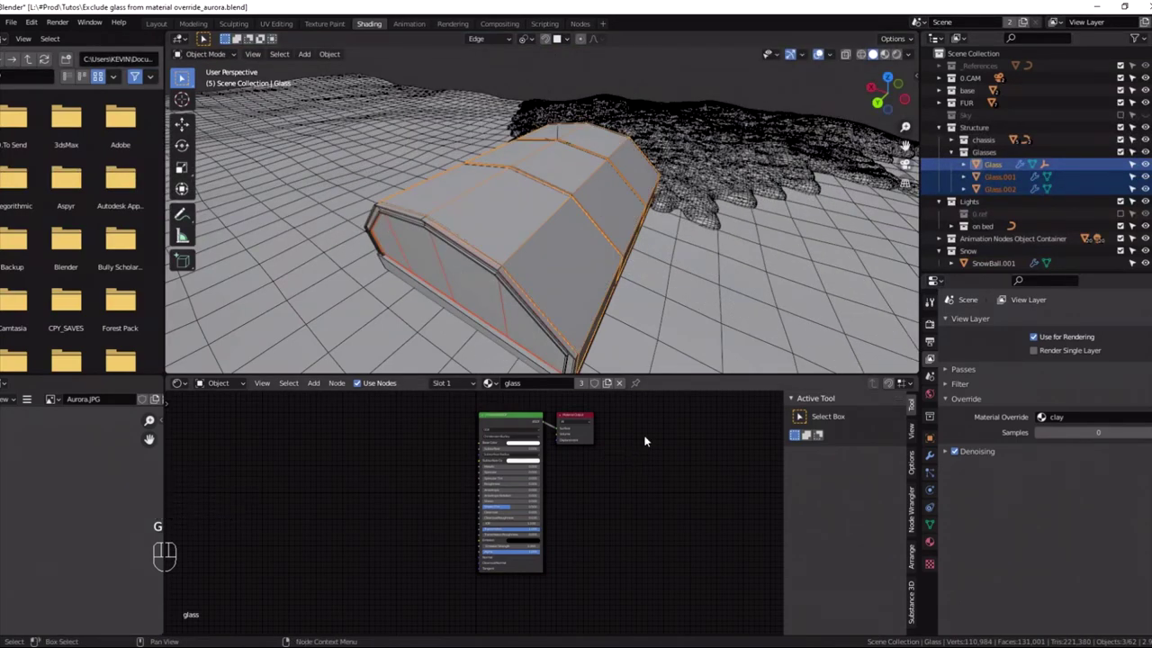
Check the glass objects' material slot and orbit around the glass structure.
click(457, 384)
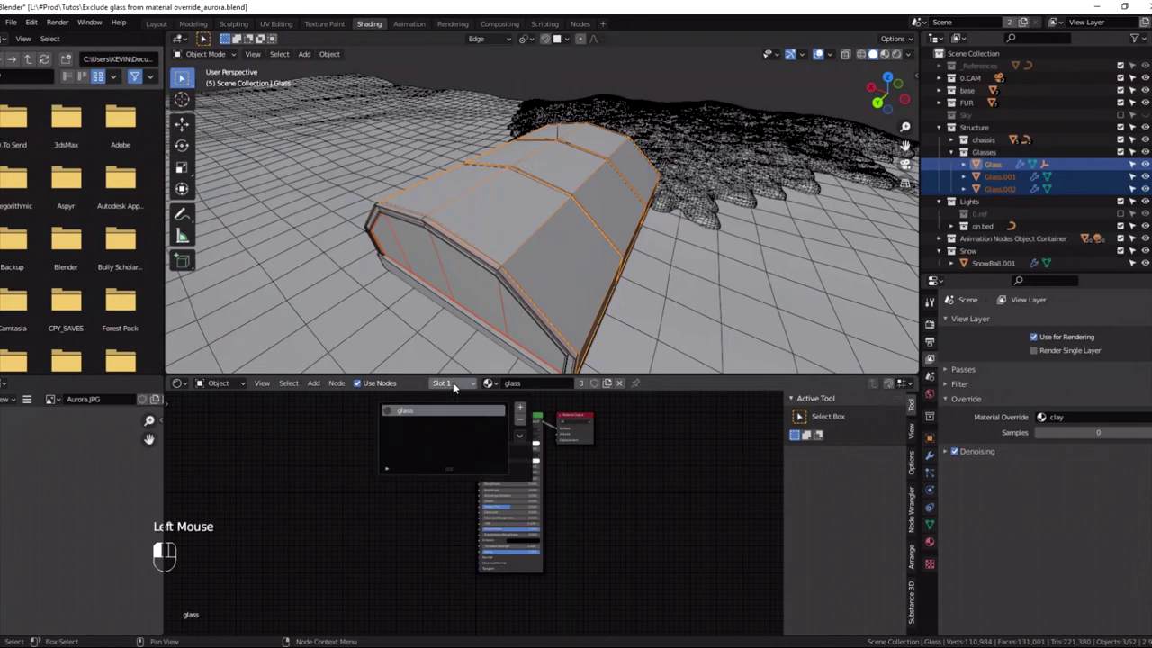
middle_click(585, 273)
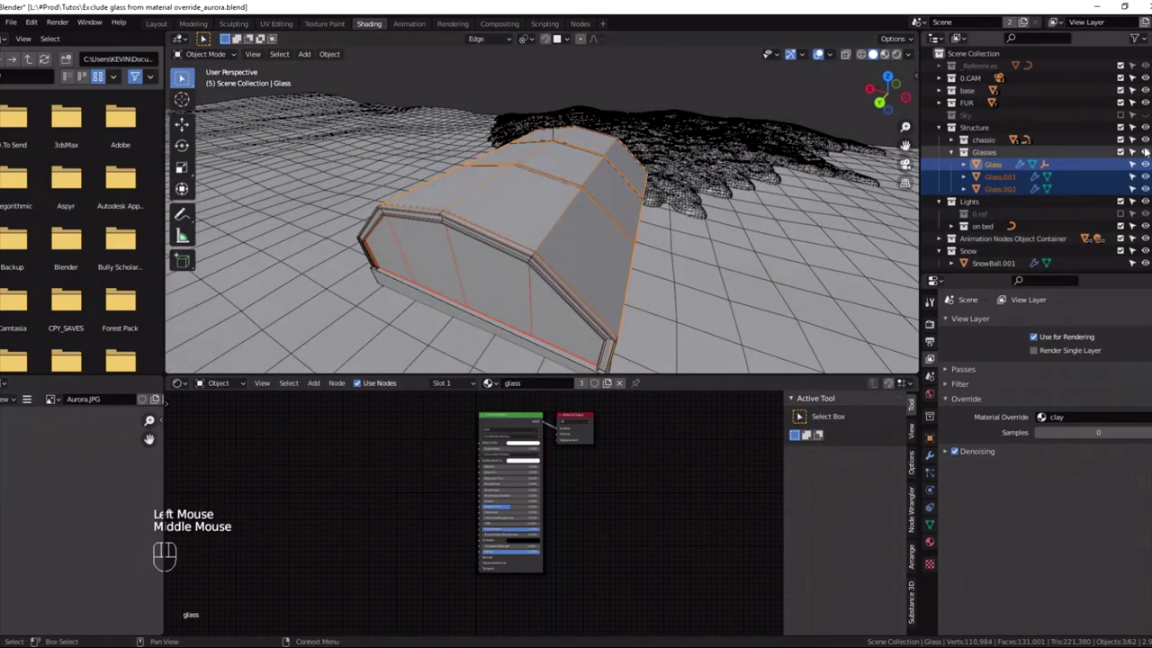
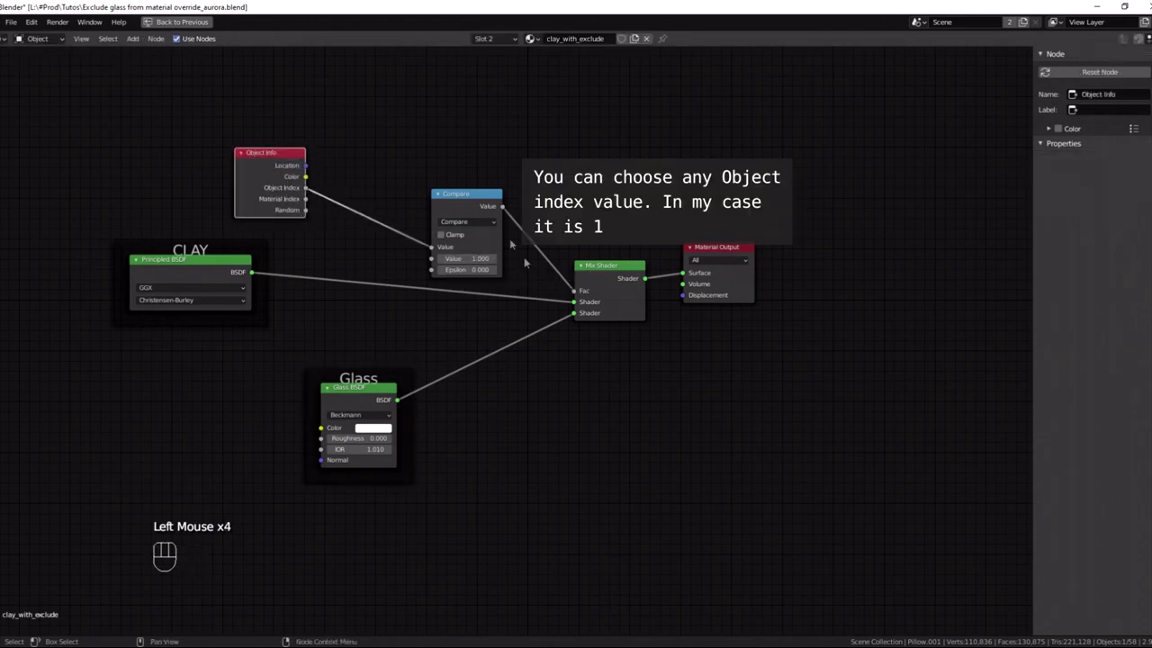
Give Glass.001 and Glass.002 pass index 1, then compare against Pillow.001 at index 0.
key(ctrl+space)
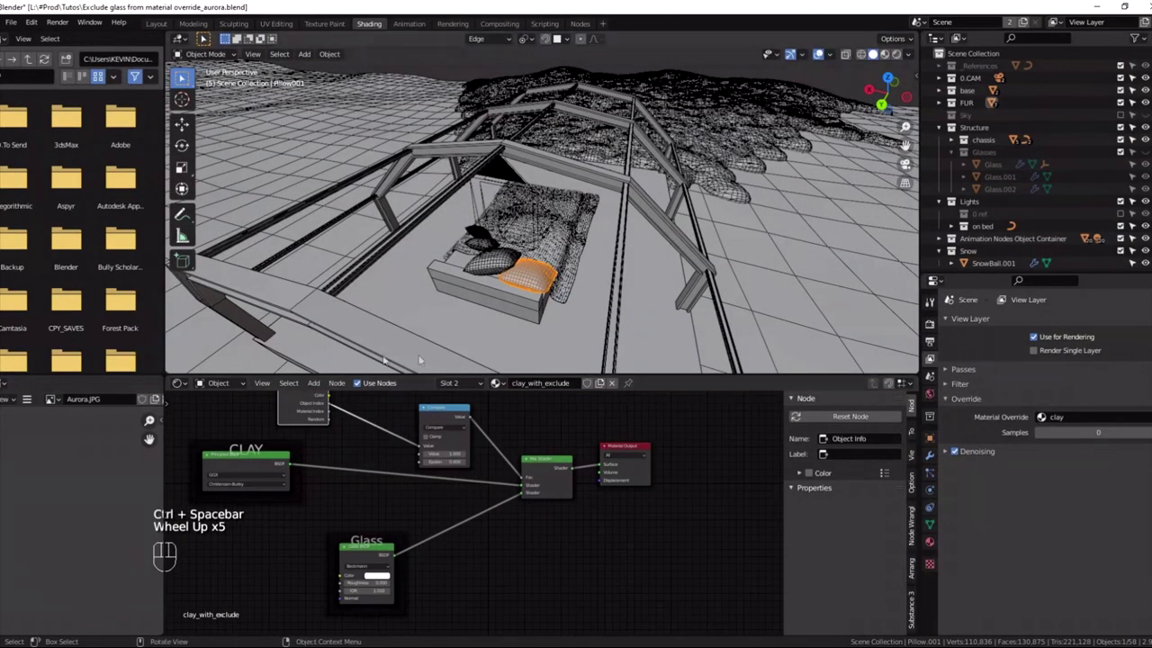
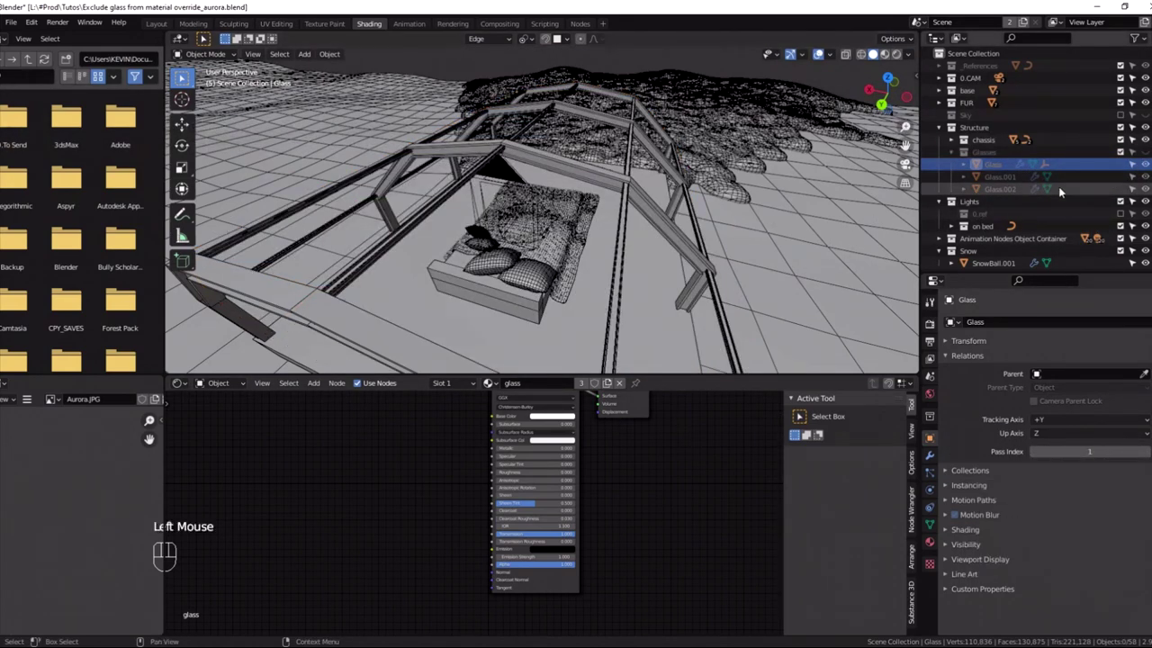
click(1001, 175)
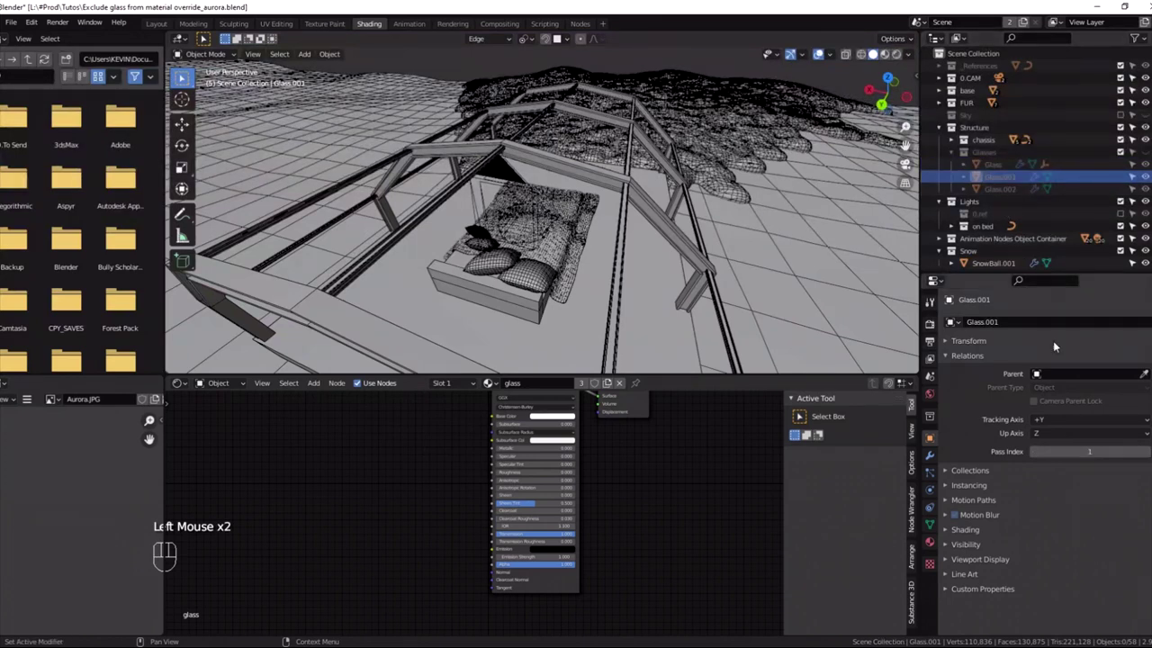
click(1005, 184)
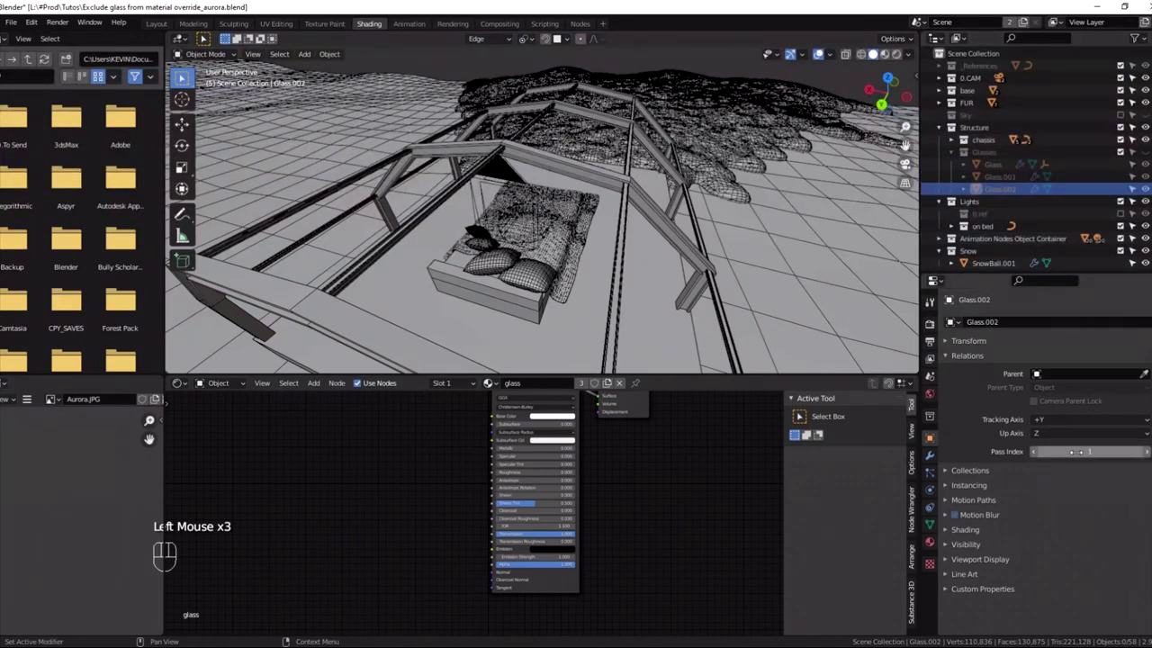
click(456, 383)
click(532, 277)
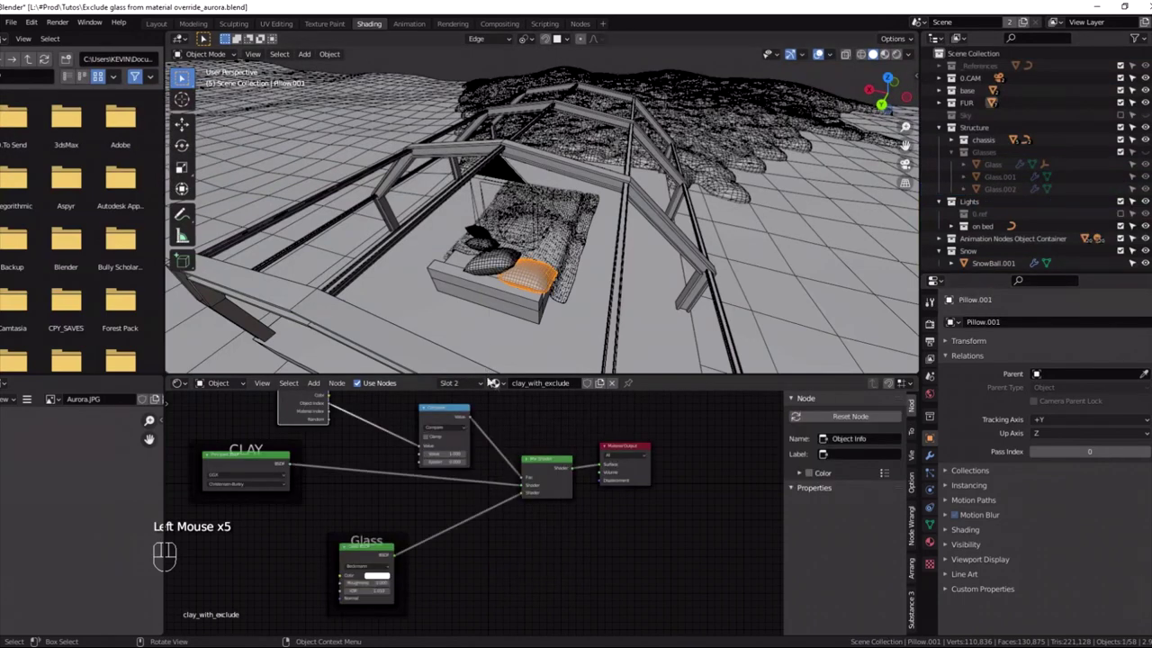
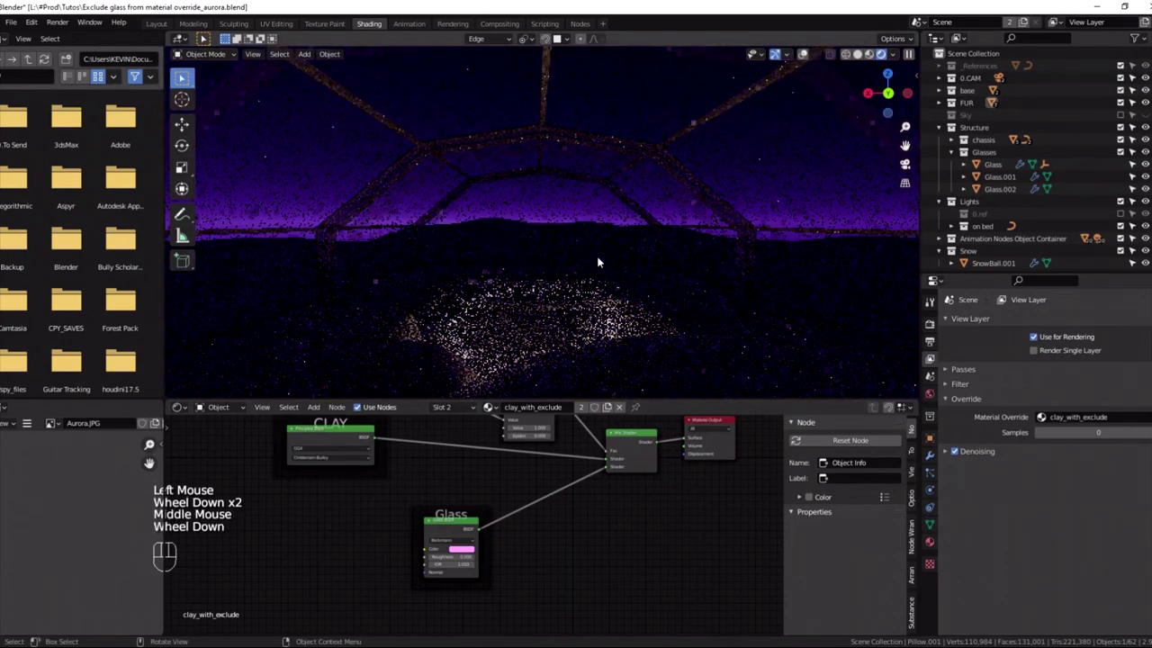
Change the Glass BSDF colour to light blue so the panes glow blue.
scroll(down, 3)
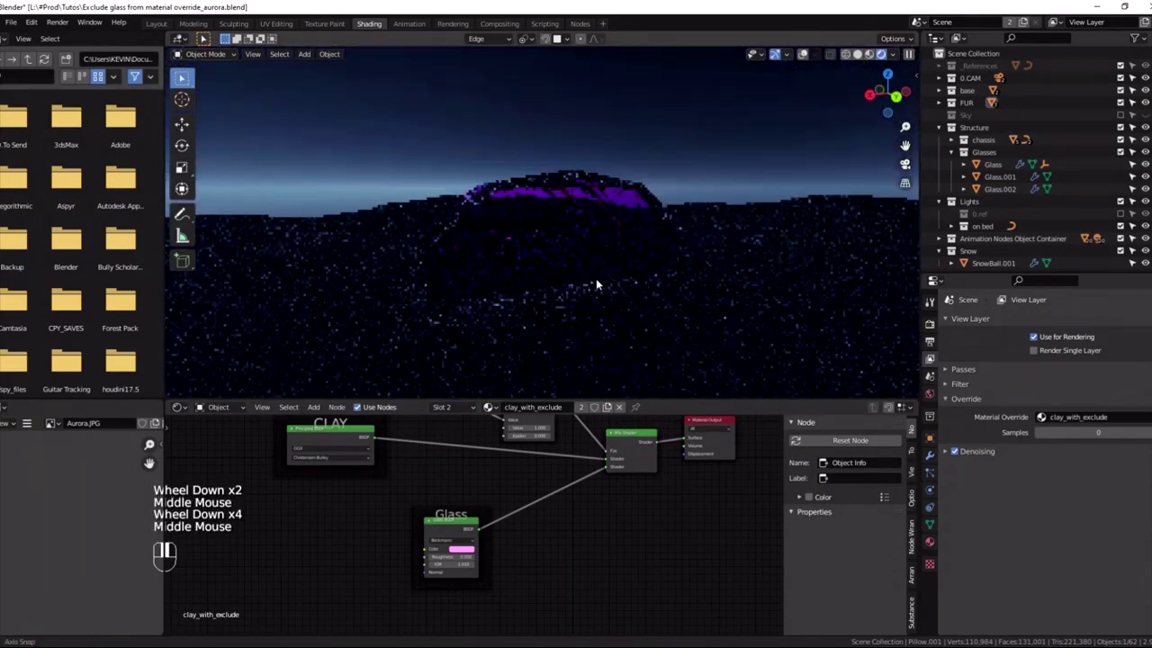
scroll(down, 3)
drag(613, 282, 583, 306)
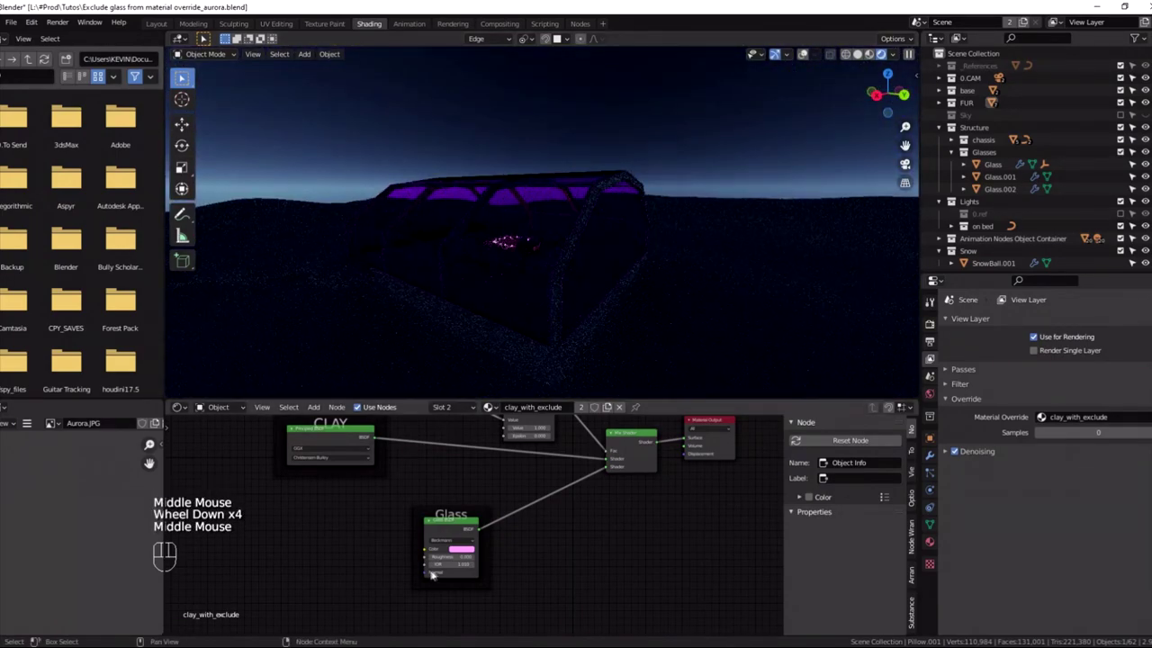